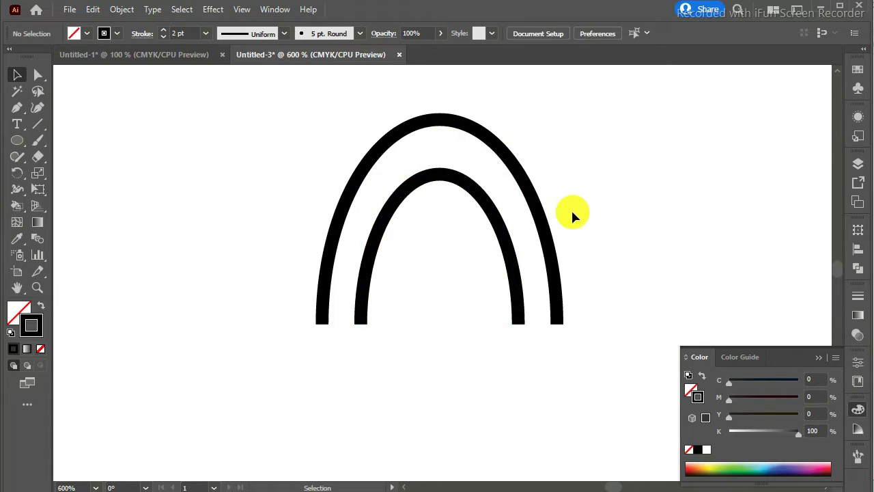
Zoom out so the rotated C-shaped arches are fully visible
key(ctrl+-)
key(ctrl+-)
key(ctrl+-)
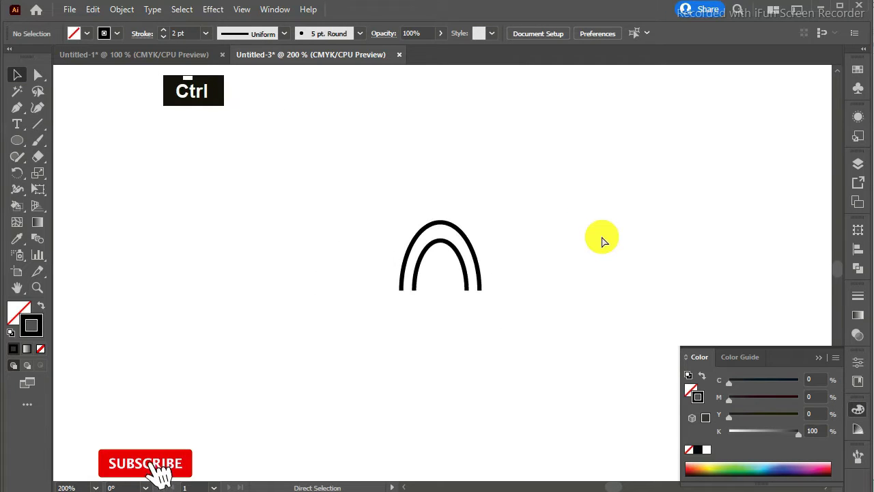
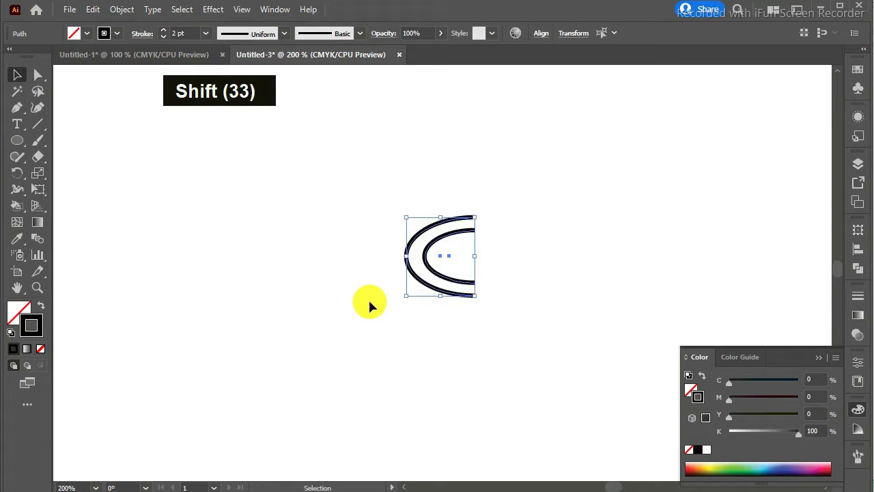
Duplicate the two arcs in place with Paste in Front, undoing a stray regular paste
key(ctrl+c)
key(ctrl+v)
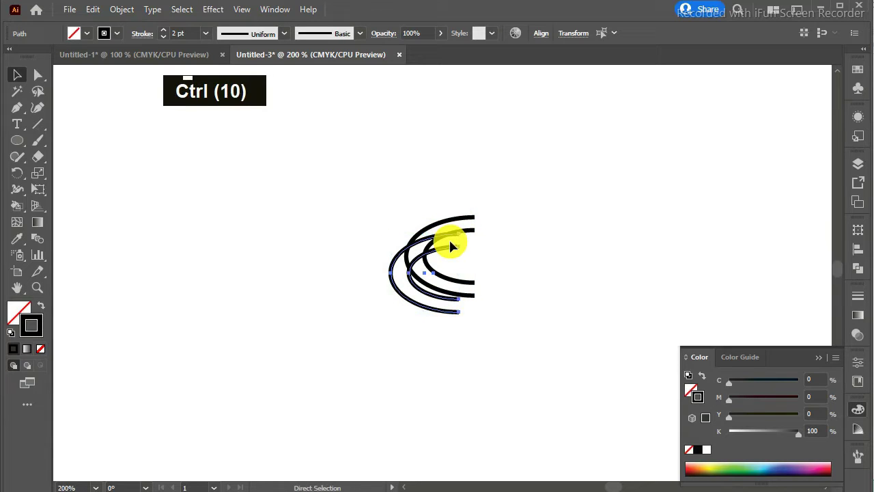
key(ctrl+z)
key(ctrl+f)
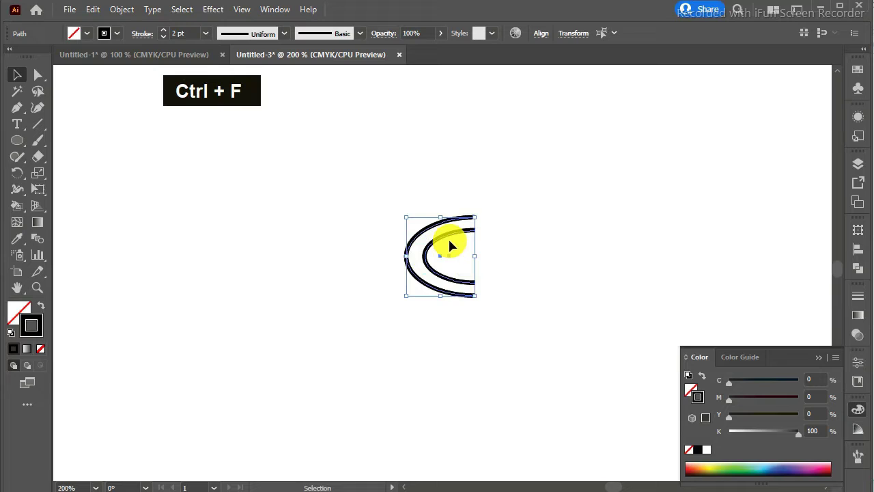
Reflect the duplicate C shape vertically and nudge it left to overlap the original
right_click(450, 227)
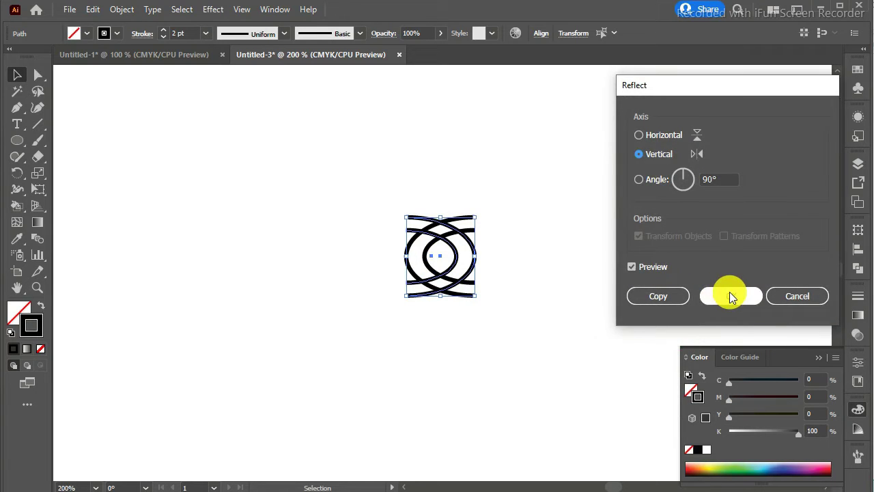
key(Left)
key(Left)
key(Left)
key(Left)
key(Left)
key(Left)
key(Left)
key(Left)
key(Left)
key(Right)
key(Right)
key(Left)
Zoom in and fine-tune the mirrored arcs leftward into an interlocking link
right_click(731, 295)
key(ctrl+=)
key(ctrl+=)
key(ctrl+=)
key(Left)
key(Left)
key(Left)
key(Left)
key(Left)
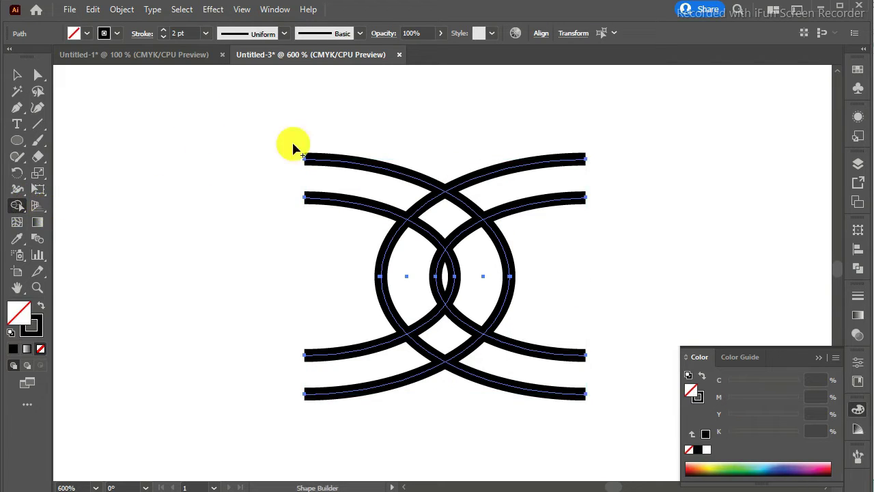
Remove stroke segments at the four crossings so the arcs weave over and under
click(432, 207)
click(465, 233)
click(466, 234)
double_click(465, 235)
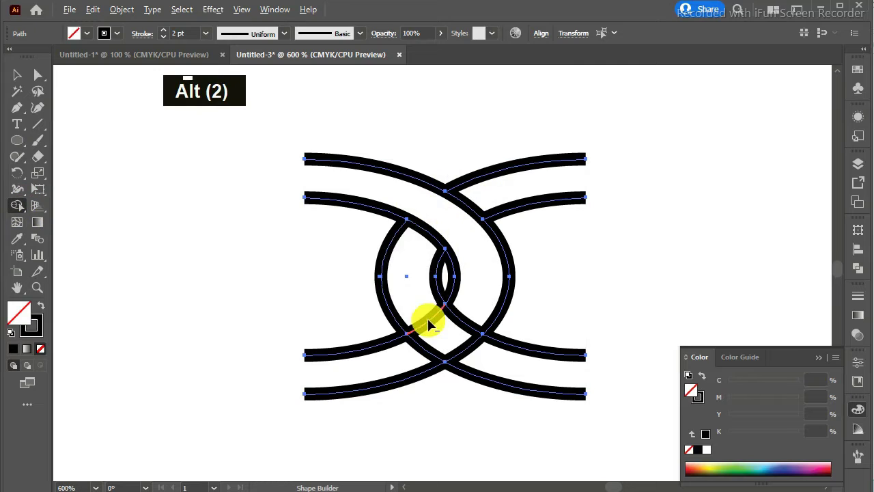
click(434, 323)
click(469, 354)
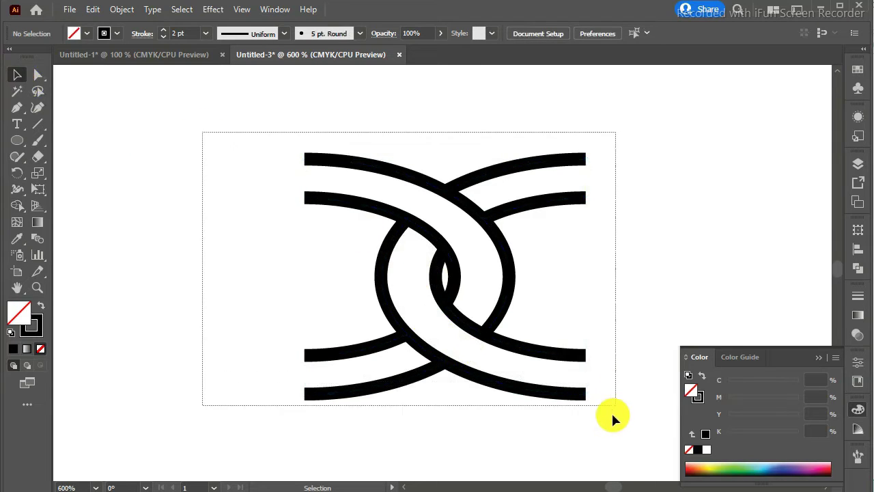
Zoom out to the whole motif, scale it down and add it to the Brushes panel as a pattern brush
key(ctrl+-)
key(ctrl+-)
key(ctrl+-)
key(ctrl+-)
key(ctrl+-)
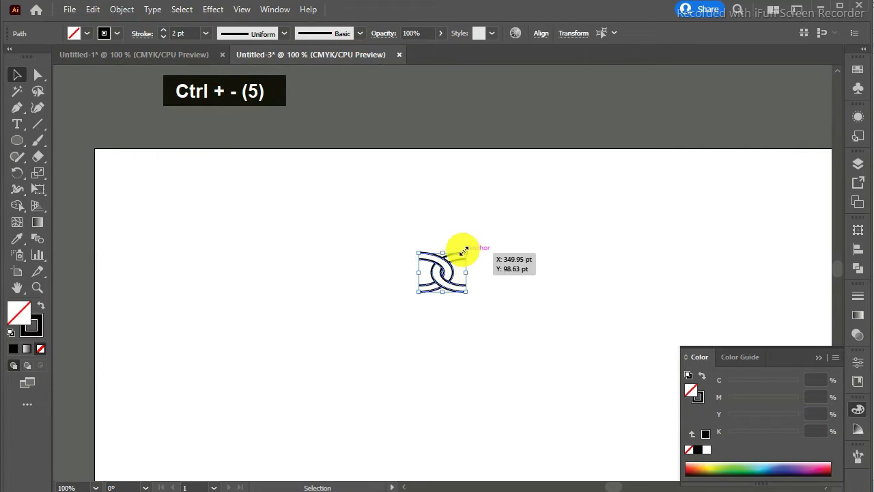
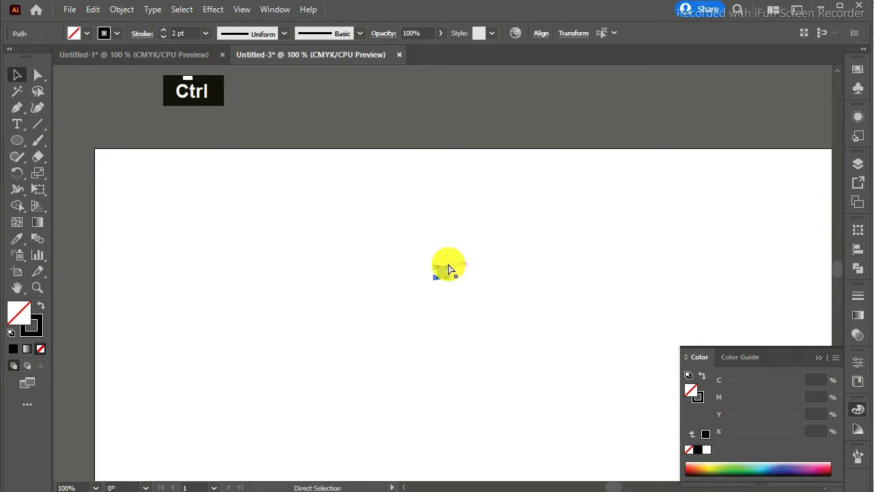
key(ctrl+z)
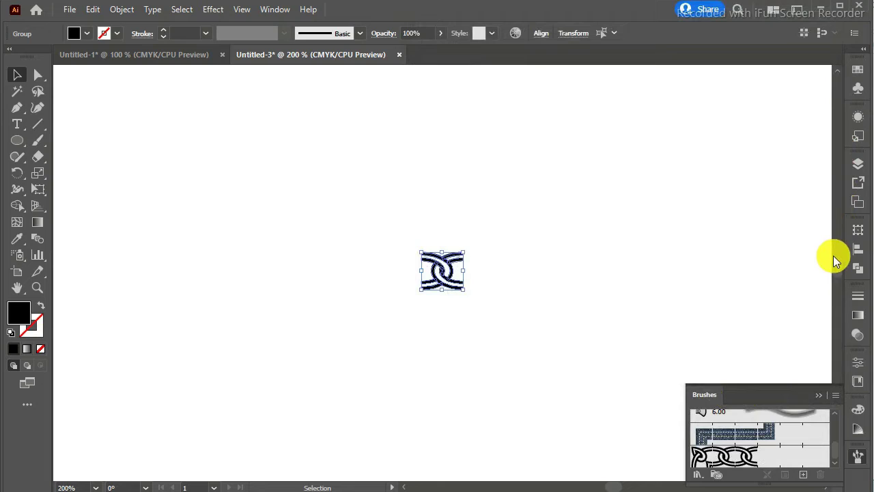
key(ctrl+-)
Start drawing an approximately 91 pt circle below the chain-link motif
key(ctrl+-)
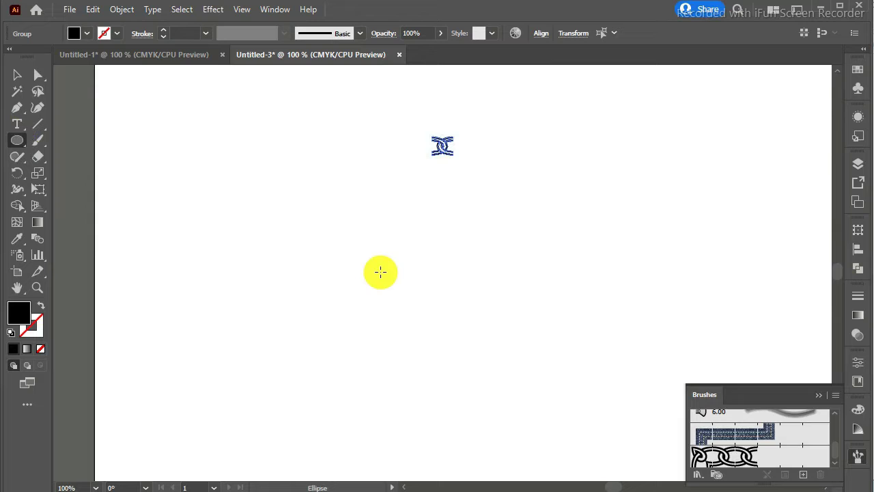
click(783, 439)
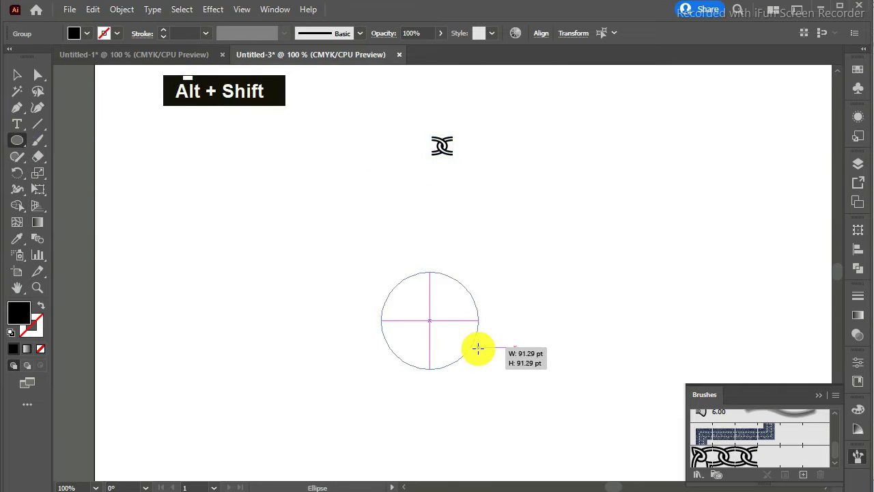
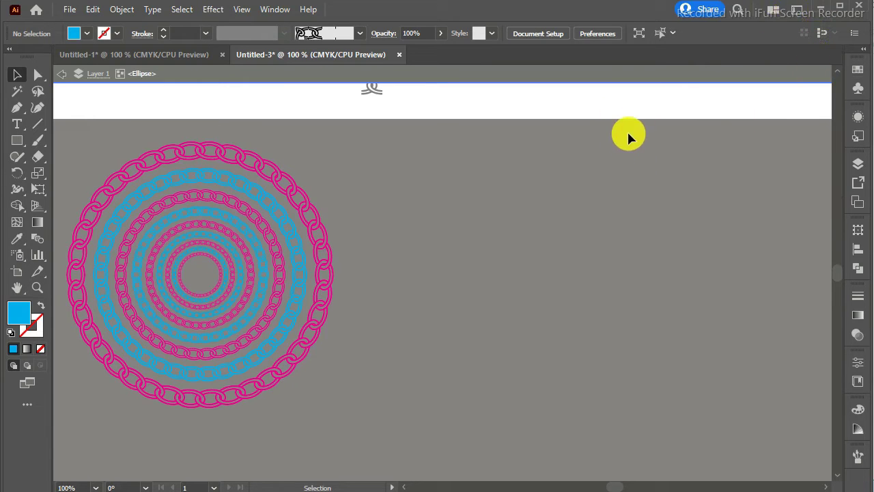
Exit isolation mode and reframe the artboard showing the finished pink-and-blue rings
double_click(649, 113)
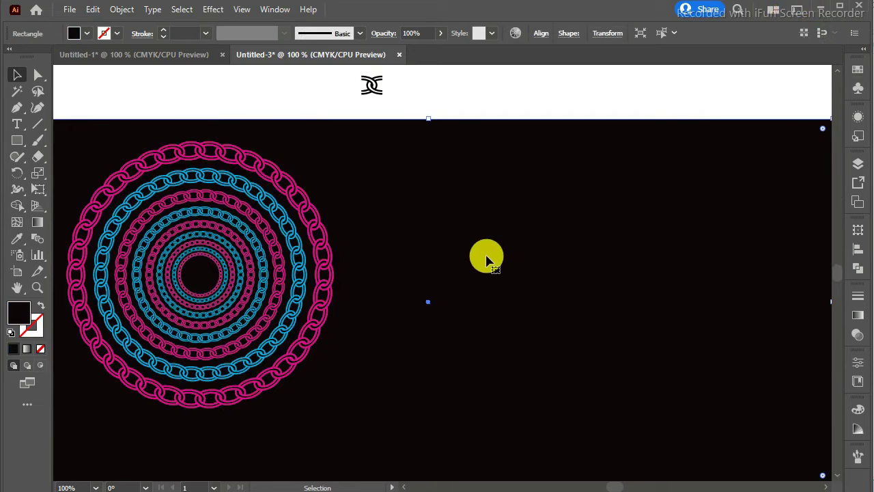
key(ctrl+-)
key(ctrl+-)
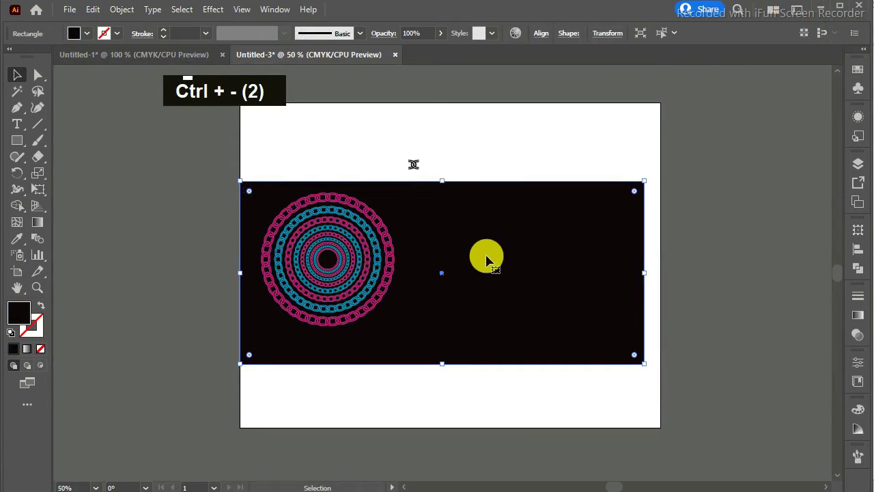
key(ctrl+=)
key(ctrl+=)
key(ctrl+-)
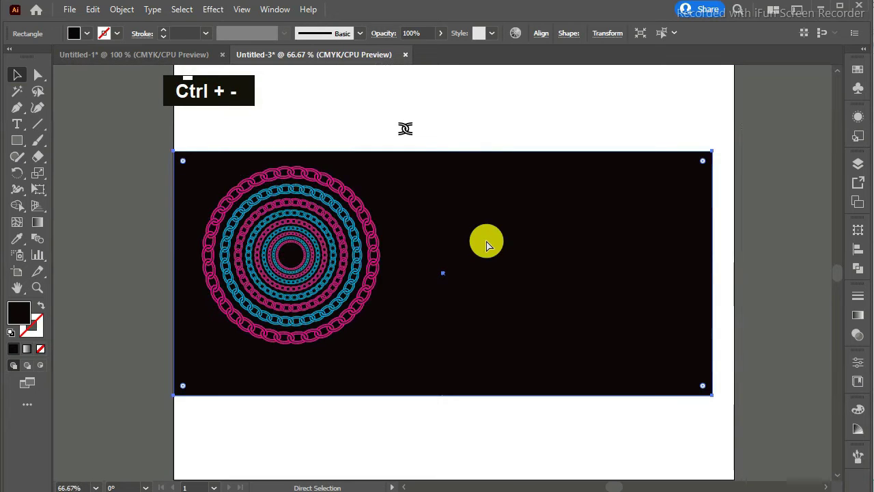
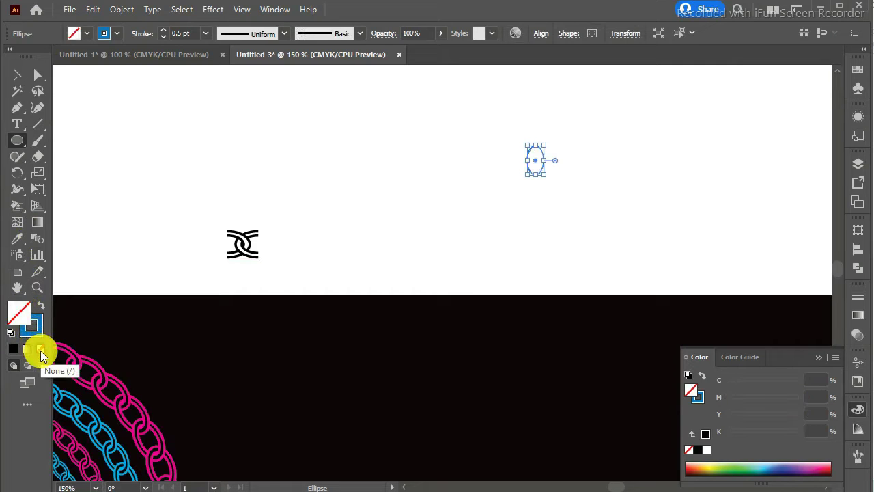
Draw a small upright oval about 10 by 20 pt and zoom in on it
double_click(43, 341)
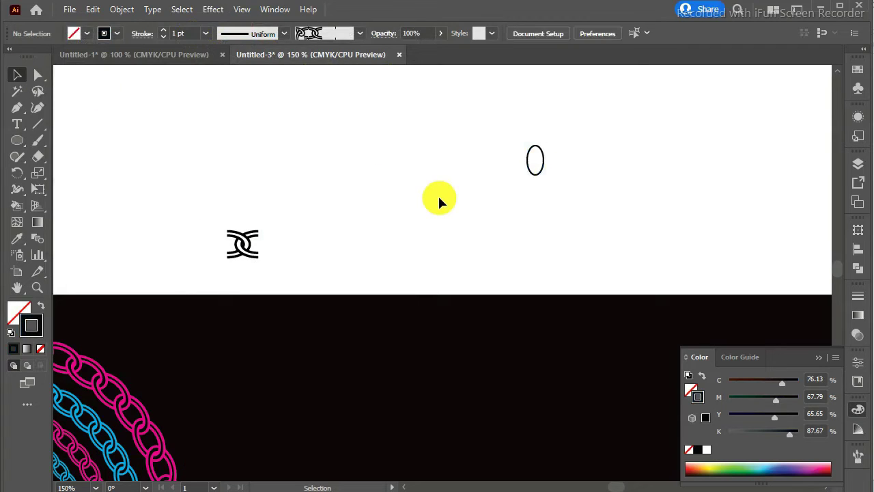
key(ctrl+=)
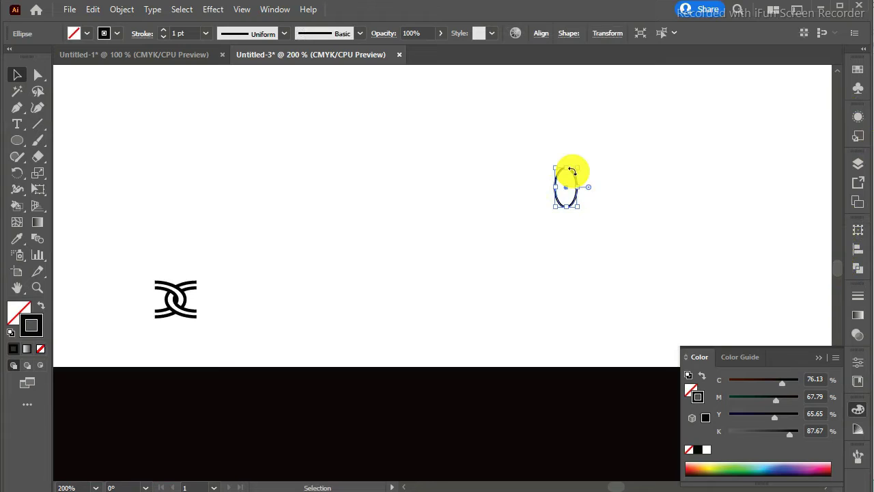
key(ctrl+=)
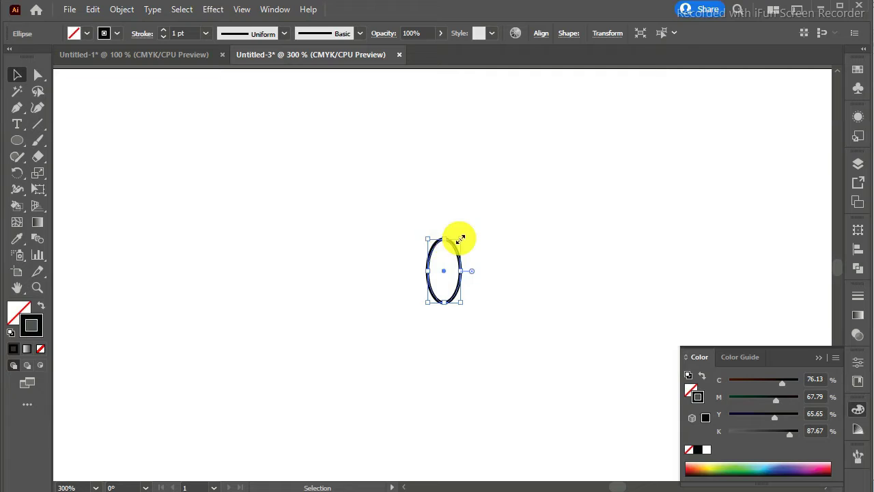
key(ctrl+z)
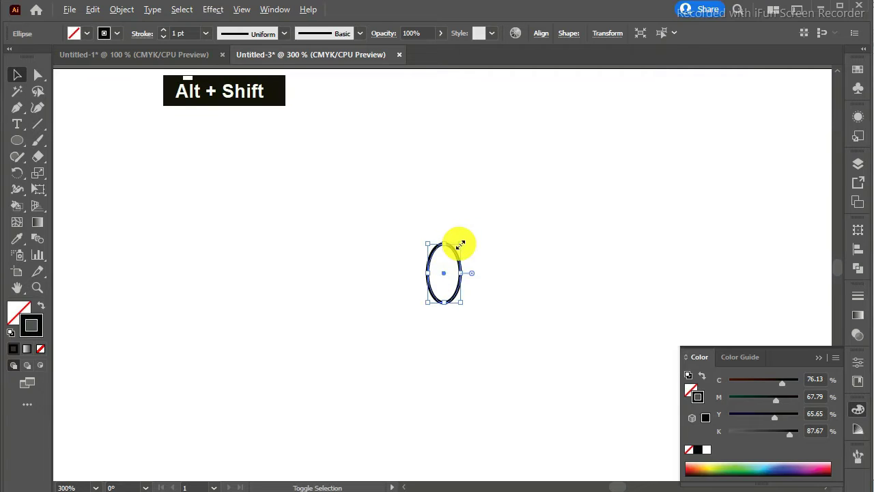
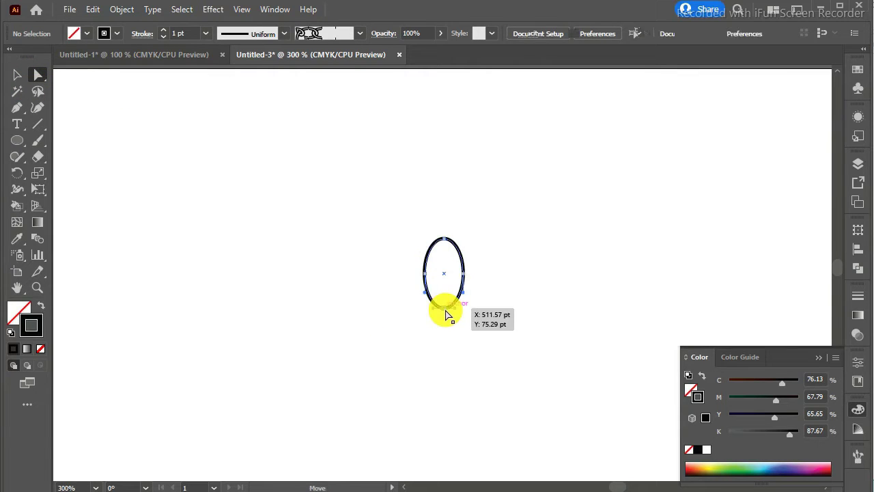
Delete the oval's lower half, leaving the top arch, and paste a copy in front
key(Delete)
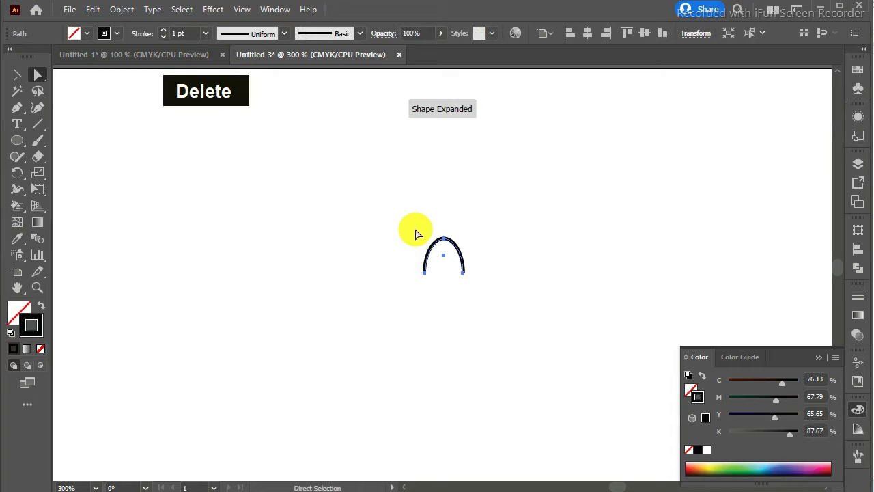
key(ctrl+c)
key(ctrl+f)
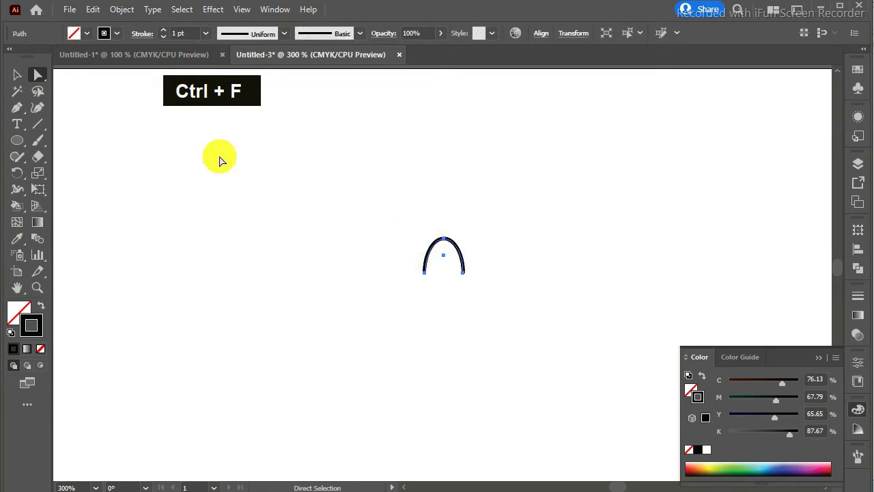
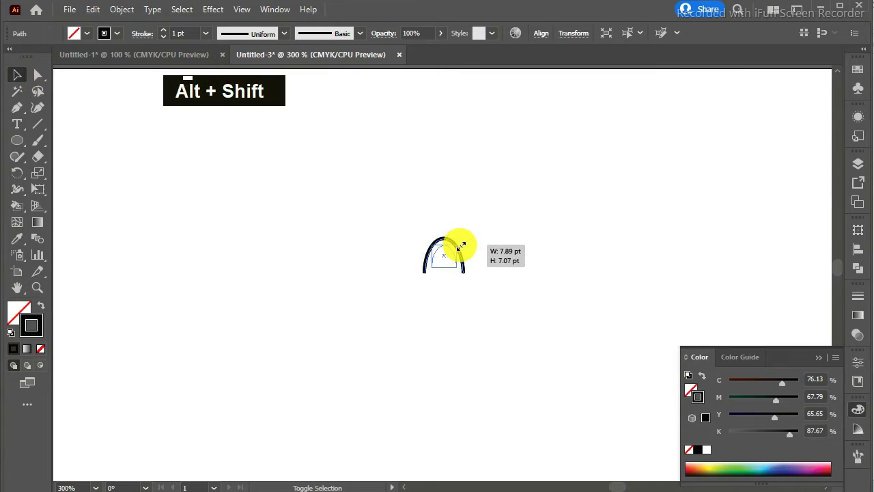
Zoom in and nudge the smaller arch copy down to nest inside the original
key(ctrl+=)
key(ctrl+=)
key(Down)
key(Down)
key(Down)
key(Up)
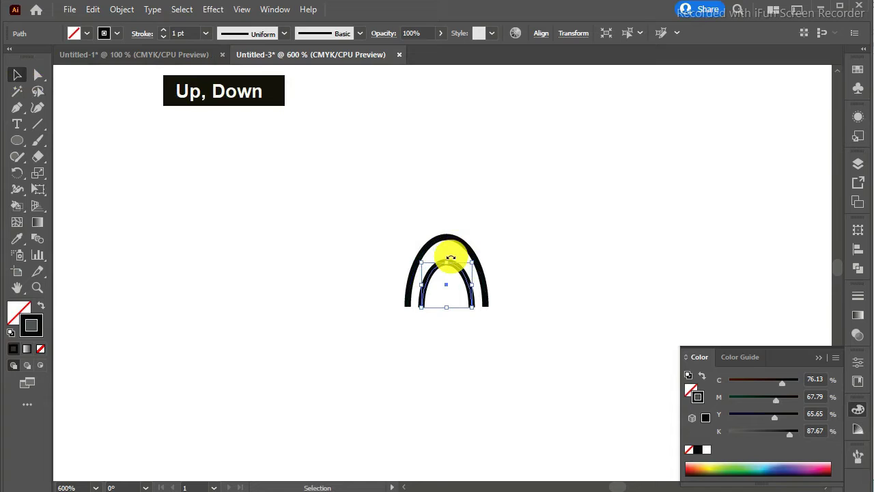
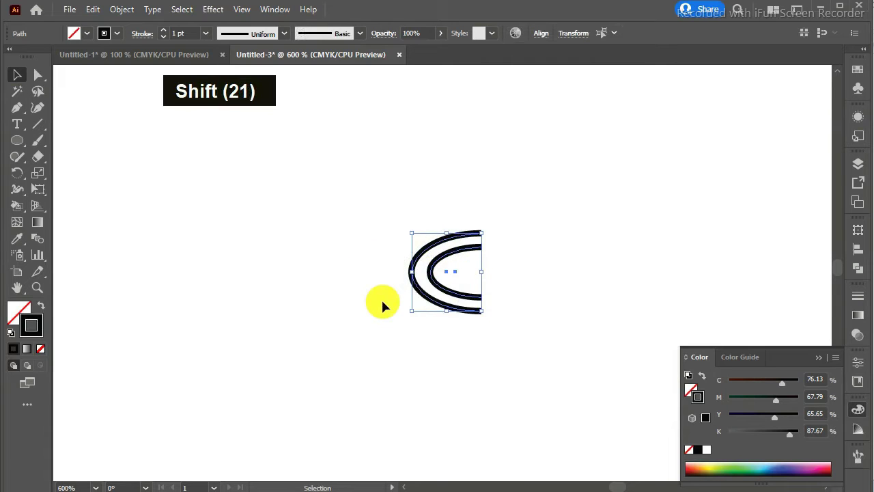
Paste a copy of the C shape in front, reflect it vertically and nudge it left to overlap
key(ctrl+c)
key(ctrl+f)
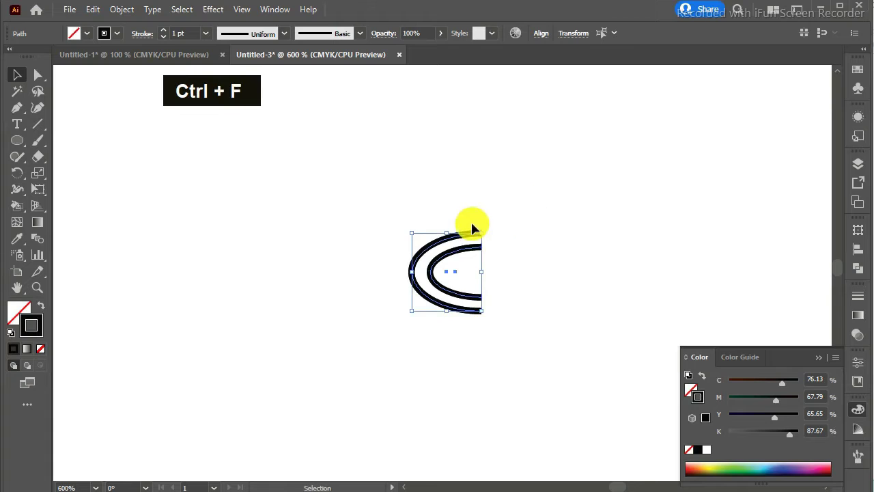
right_click(458, 241)
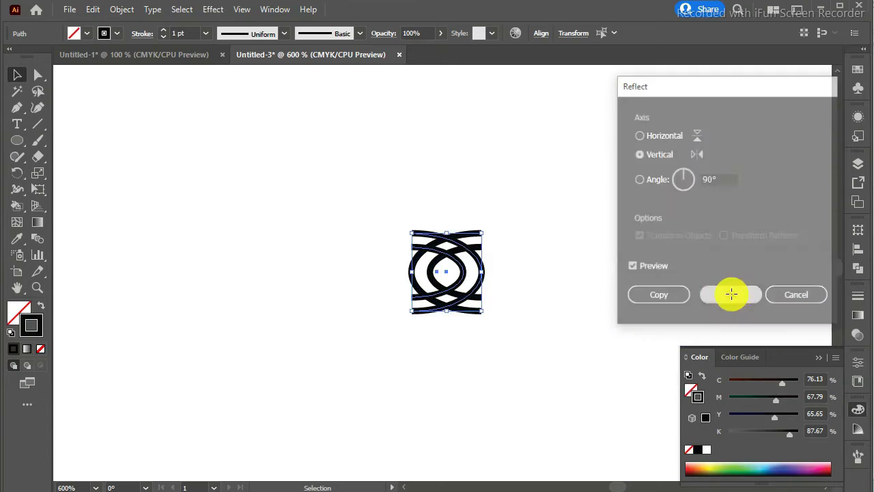
key(Left)
key(Left)
key(Left)
key(Left)
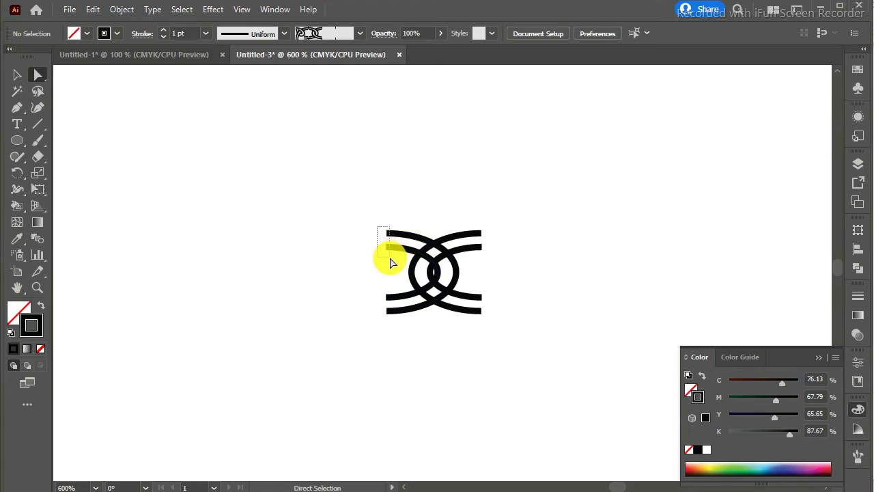
Join the open tail ends of the nested arcs into closed loops with Ctrl+J
key(ctrl+j)
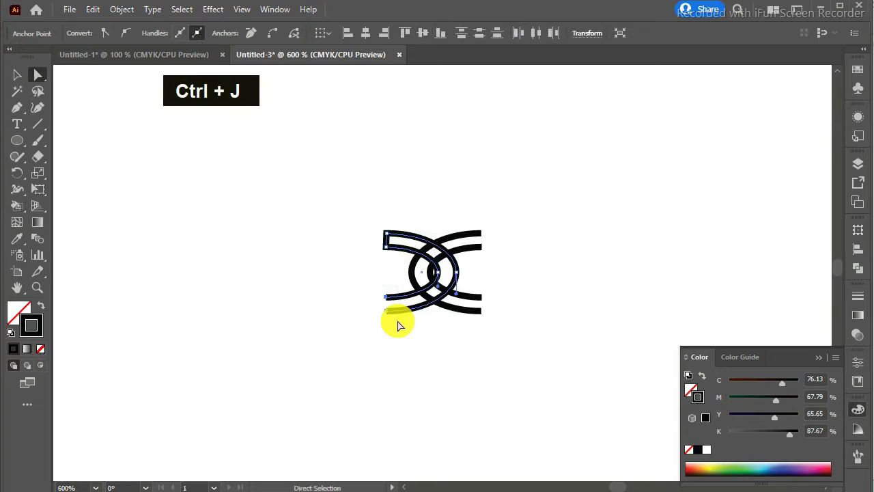
key(ctrl+j)
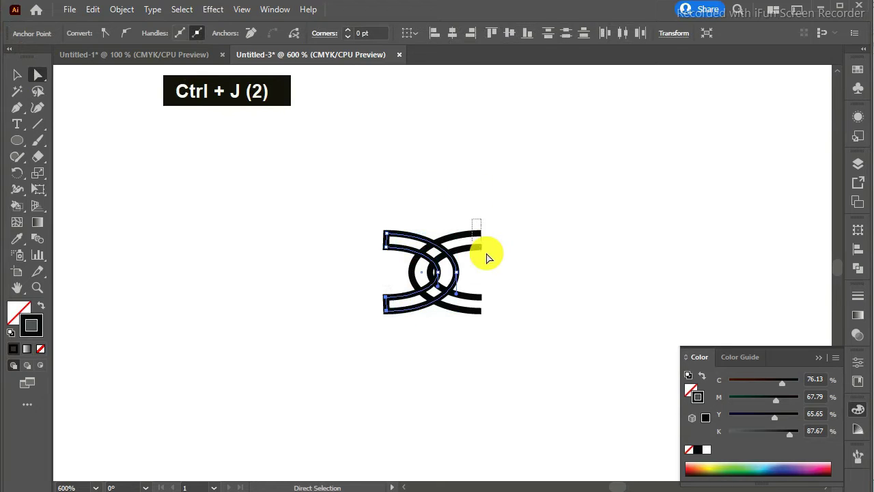
key(ctrl+j)
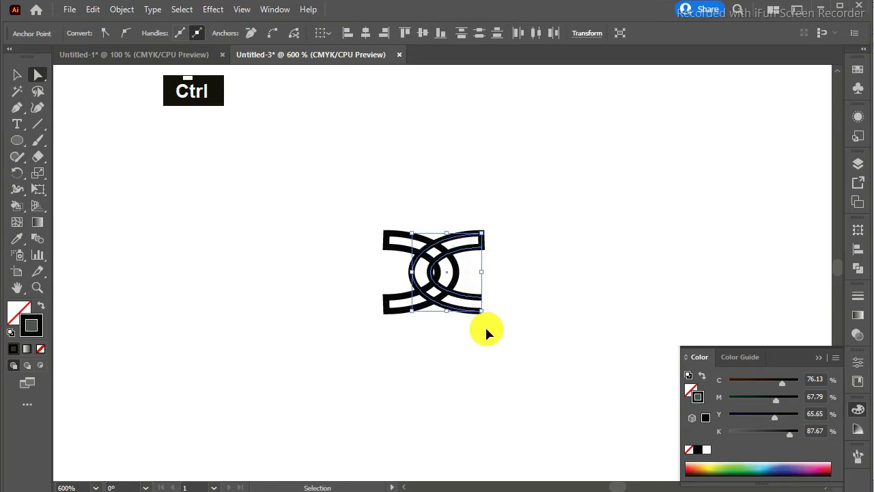
Join the remaining tail ends and apply a blue stroke to the interlocking link
key(ctrl+j)
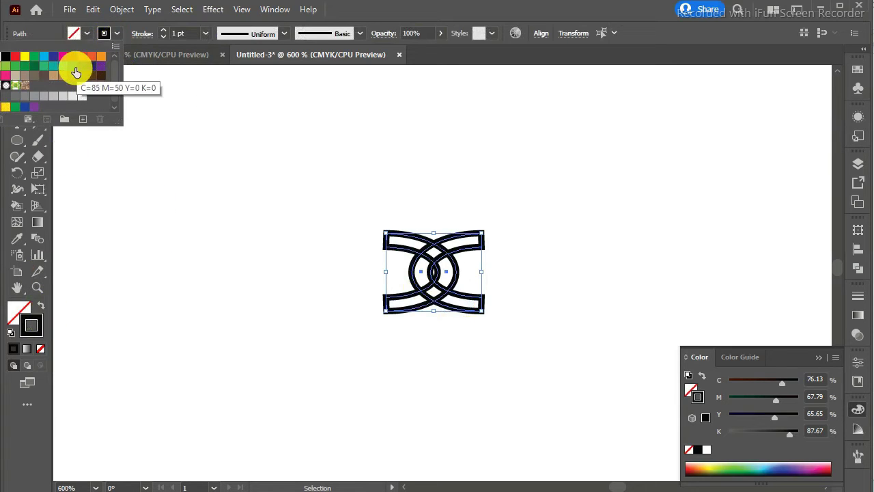
key(Return)
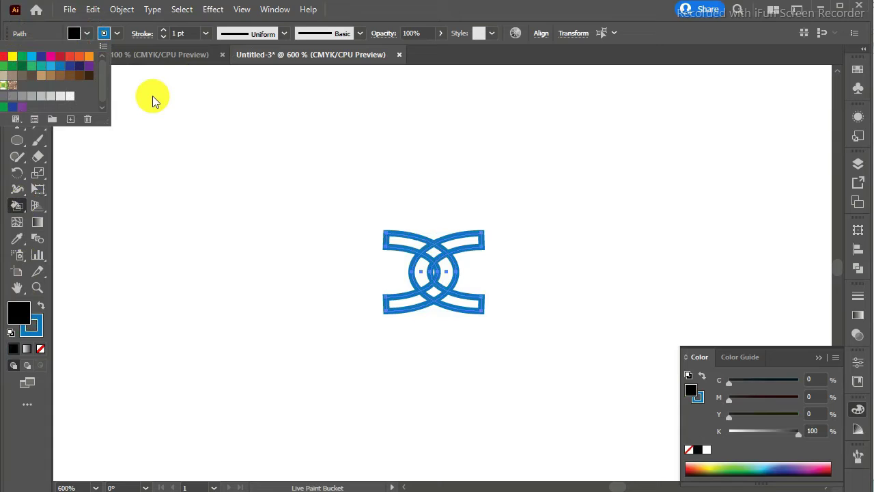
Merge each band's overlap pieces with the Shape Builder so the links weave over and under
key(Escape)
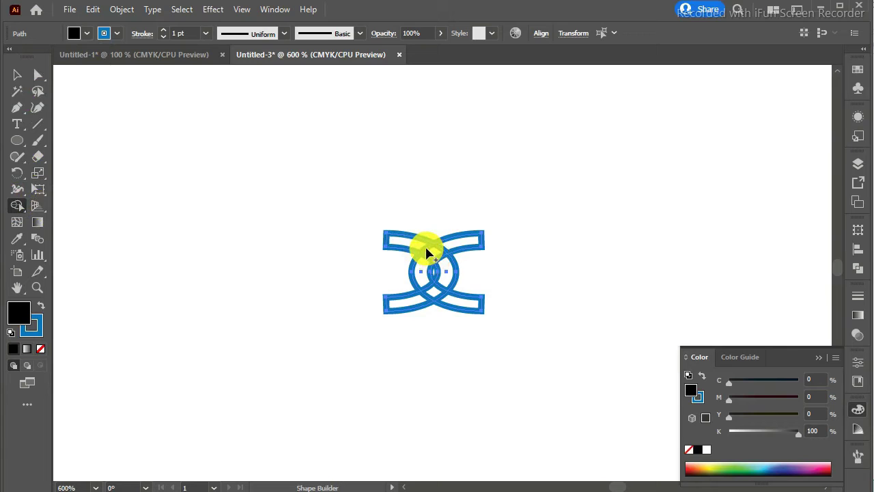
click(432, 252)
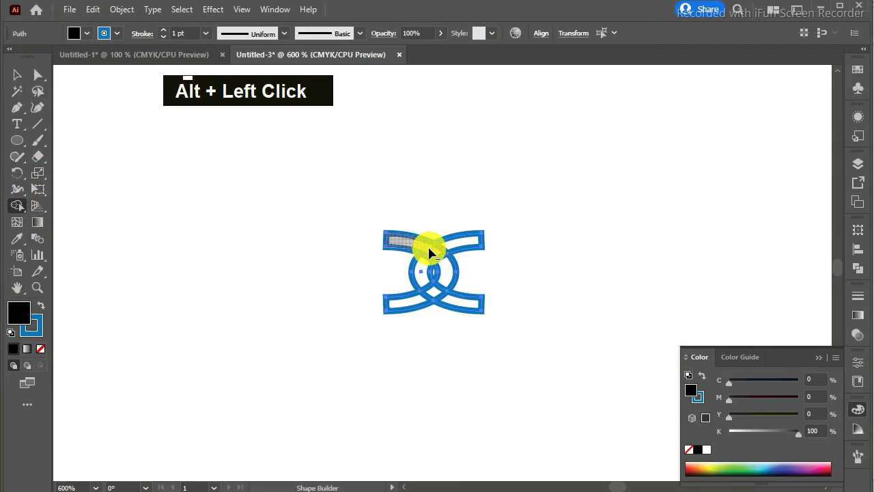
click(442, 261)
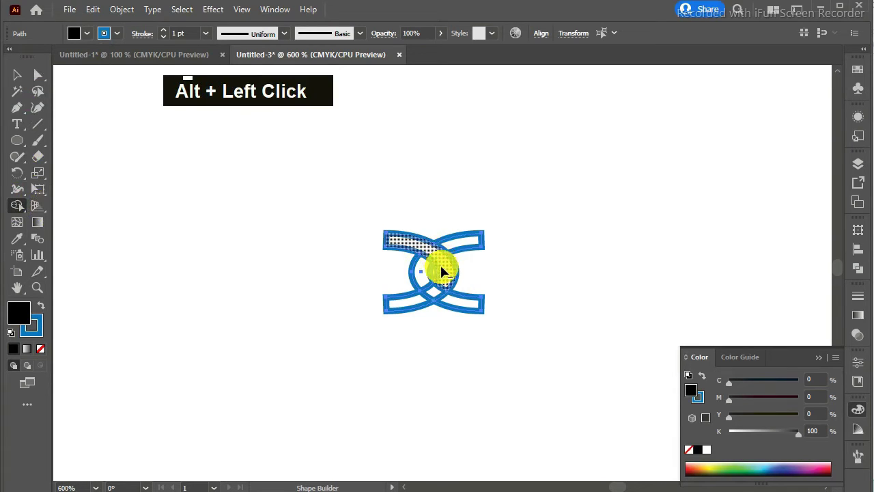
click(435, 289)
click(446, 299)
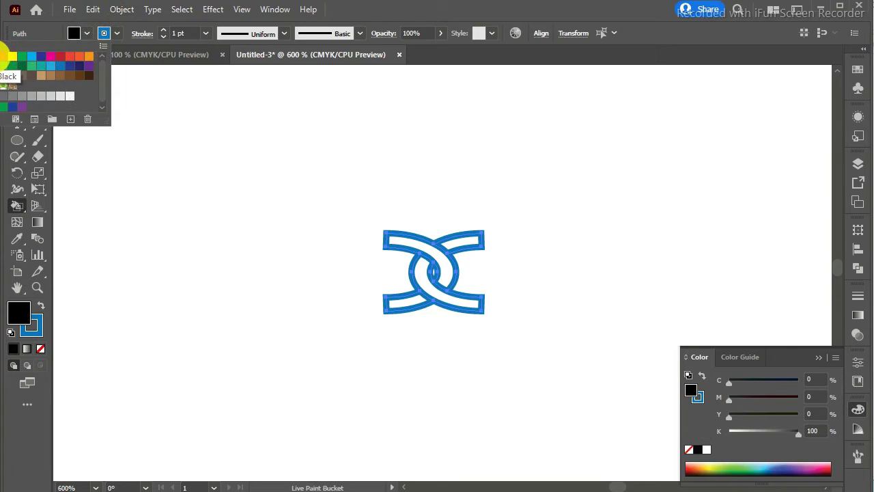
Live-paint the inner regions of the woven link bands solid black
key(Return)
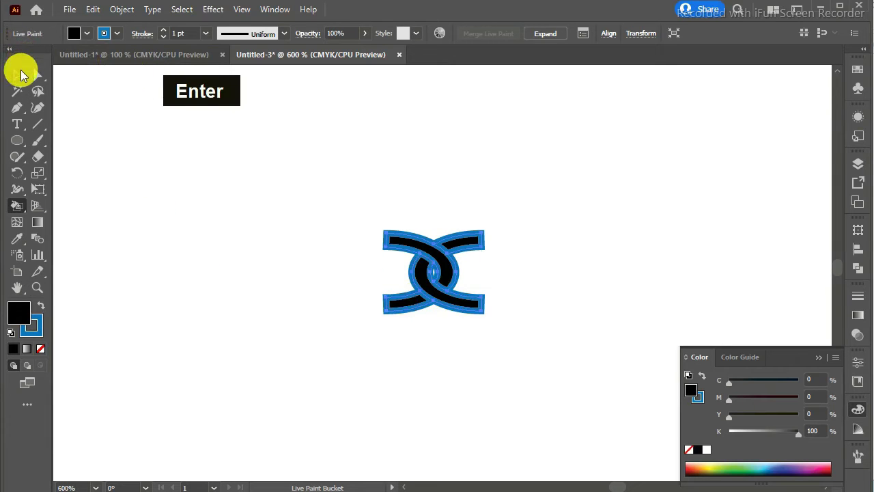
Delete the blue outline pieces and save the black woven link as a second pattern brush
key(ctrl+z)
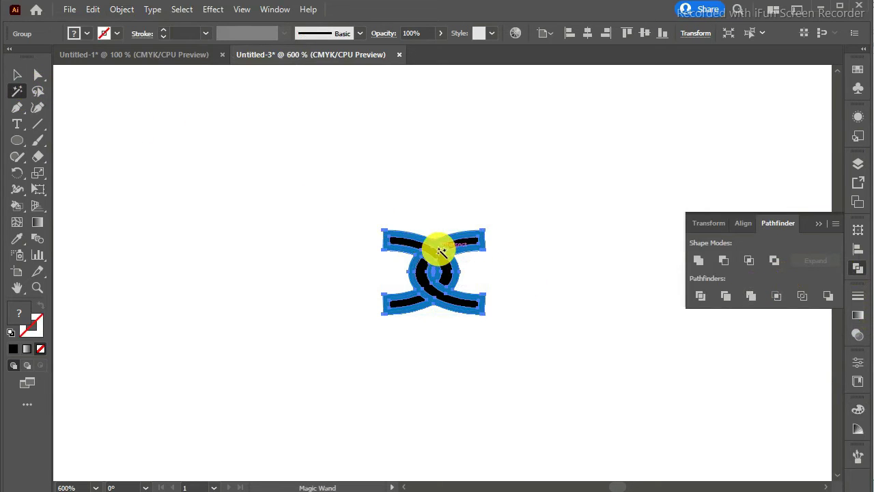
key(Delete)
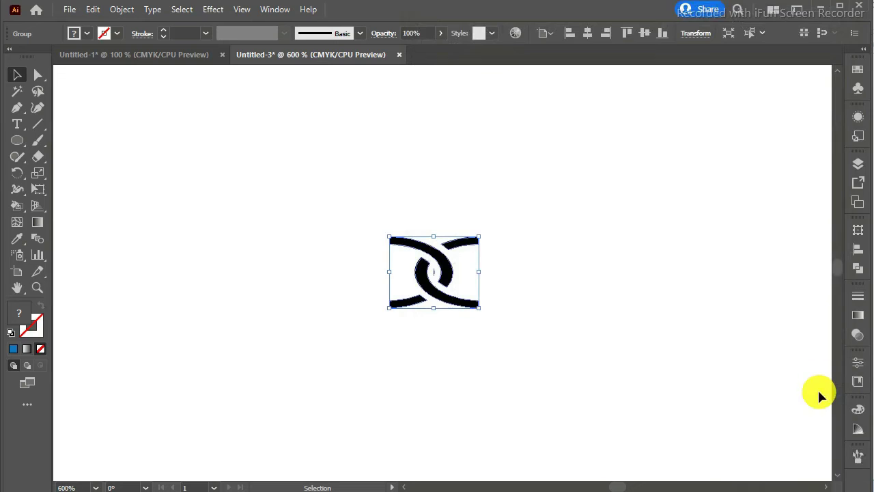
key(ctrl+-)
key(ctrl+-)
Draw a 72 pt circle with a dark stroke and no fill beside the chain-link tiles
key(ctrl+-)
key(ctrl+-)
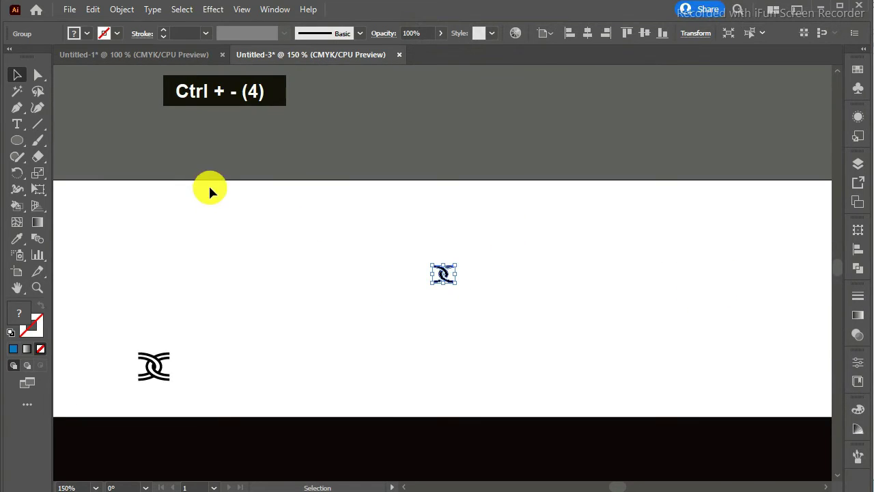
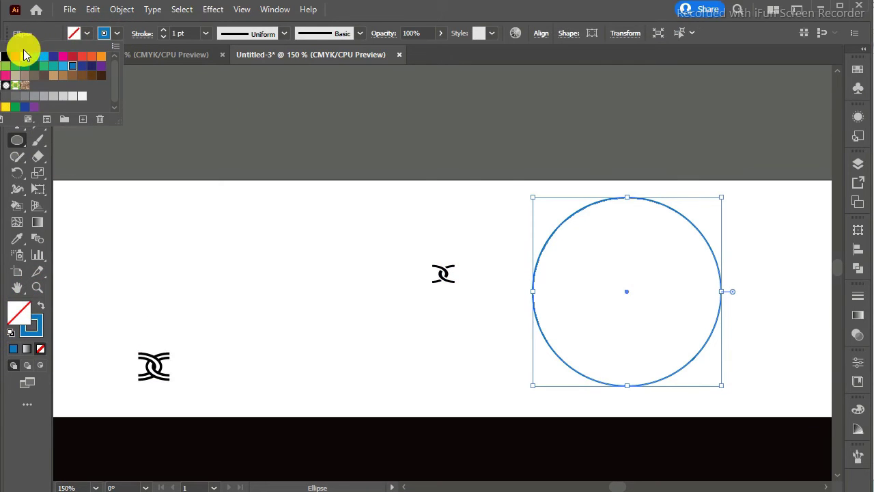
key(Return)
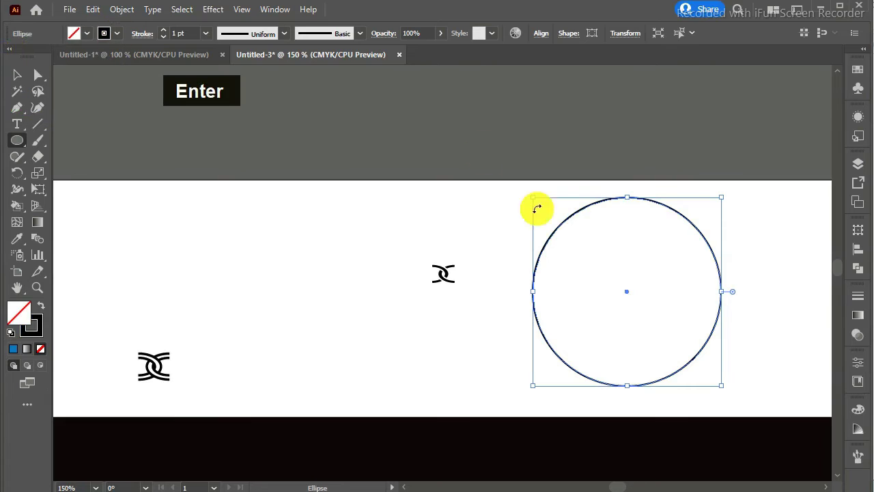
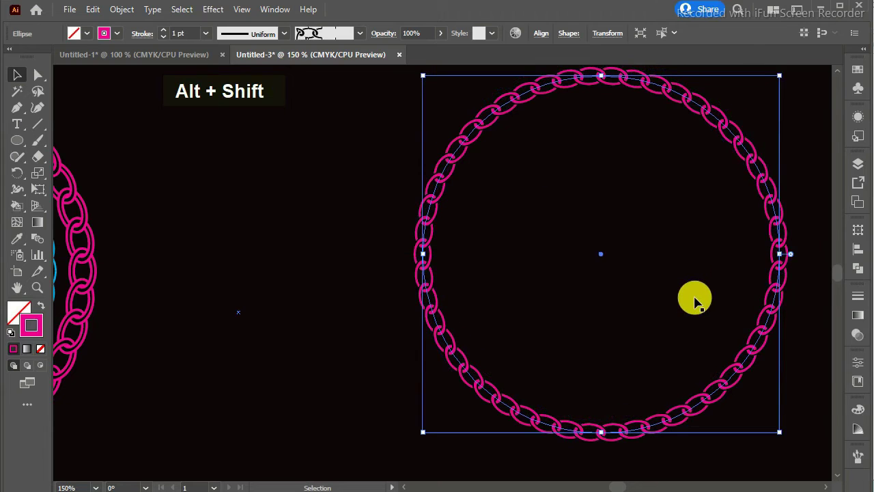
Stroke the circle with the pink chain-link brush and zoom out to view the artboard
key(ctrl+-)
key(ctrl+-)
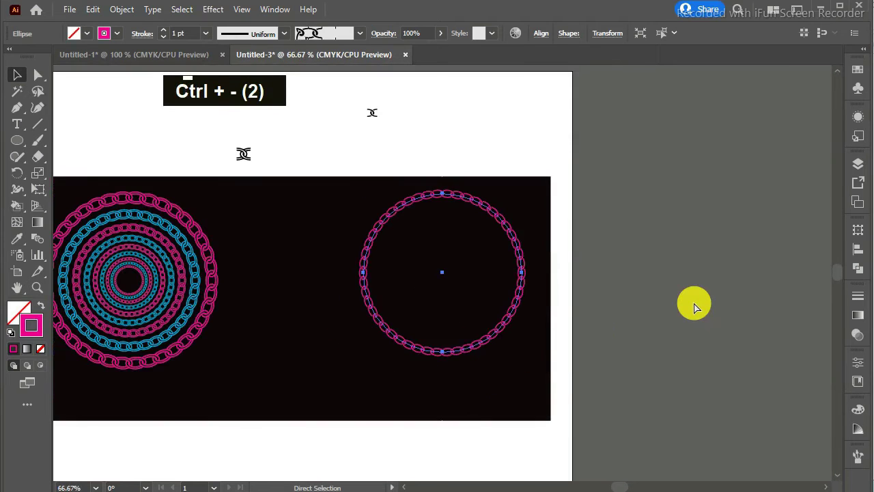
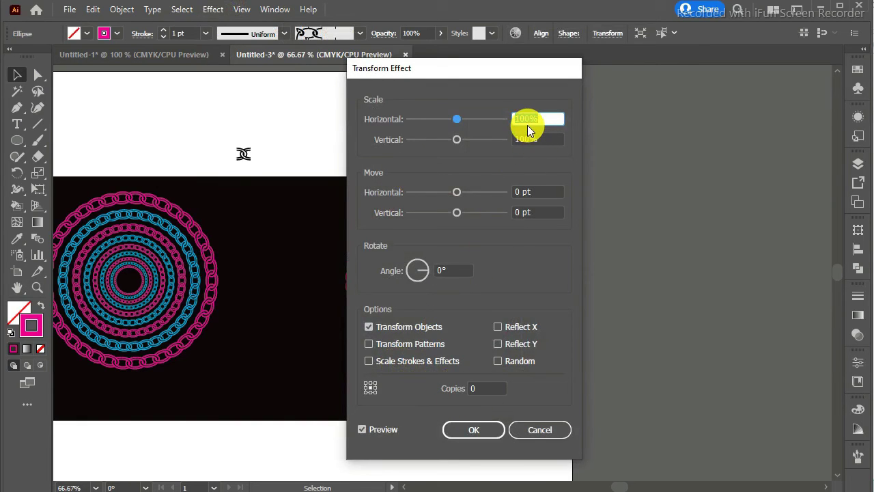
Enter 80% horizontal and vertical scale in Transform Each for the concentric copies
key(BackSpace)
key(BackSpace)
key(8)
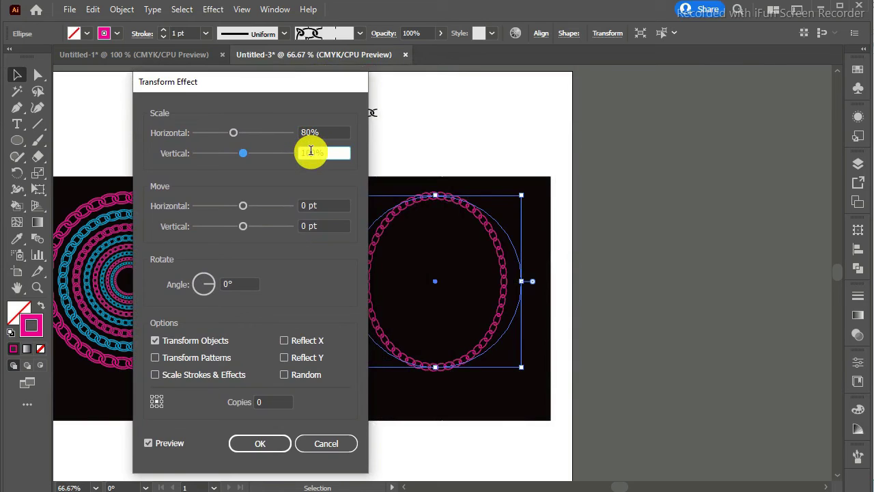
key(BackSpace)
key(BackSpace)
key(y)
key(BackSpace)
key(8)
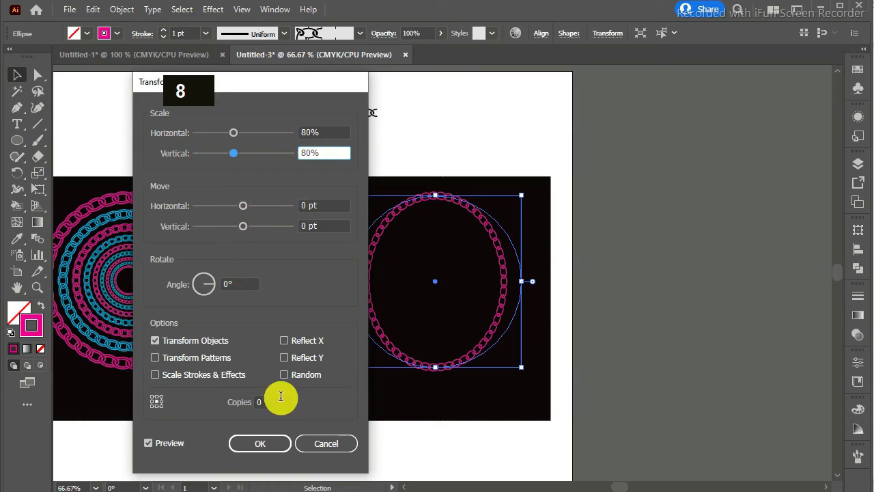
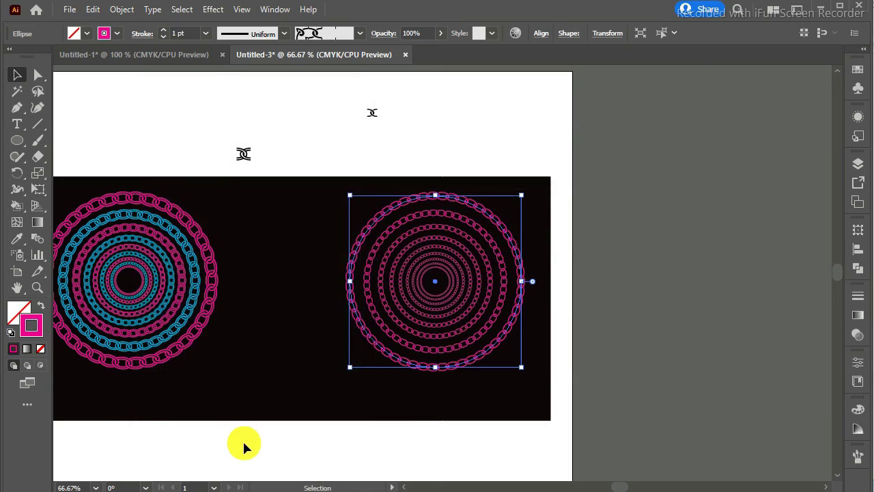
Isolate the ring group and select every other chain ring from the outside in
key(ctrl+=)
key(ctrl+=)
key(ctrl+=)
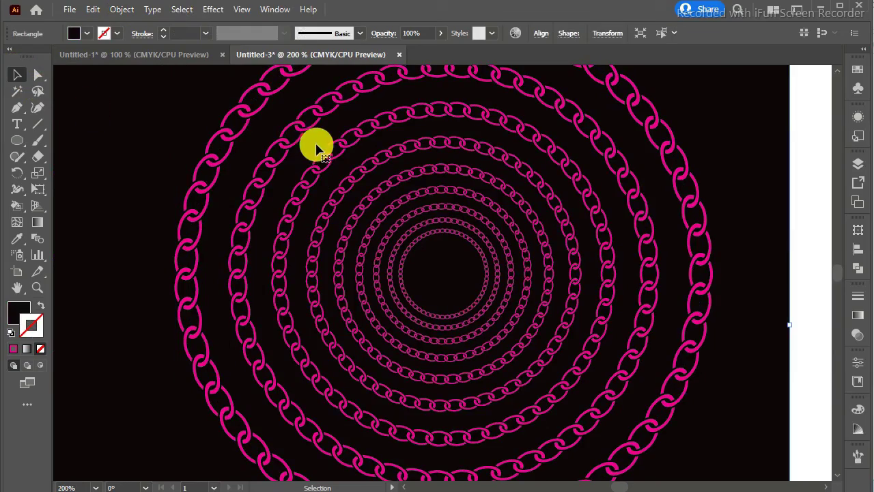
double_click(306, 131)
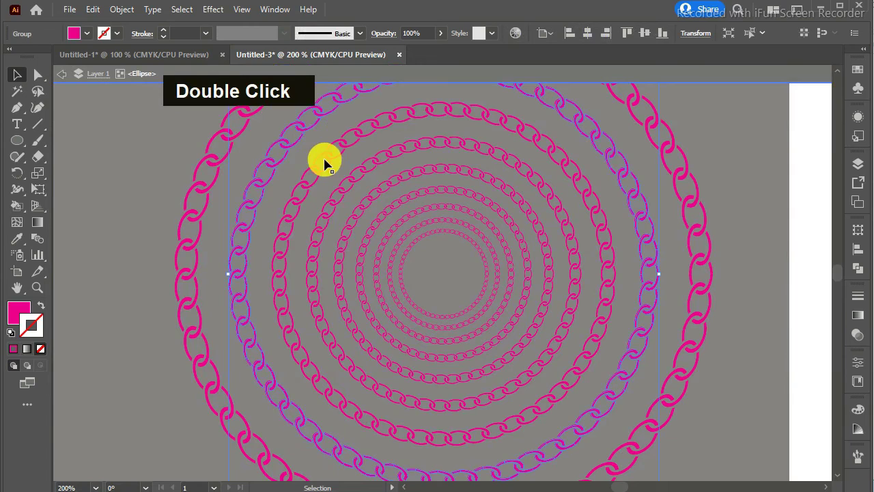
click(346, 192)
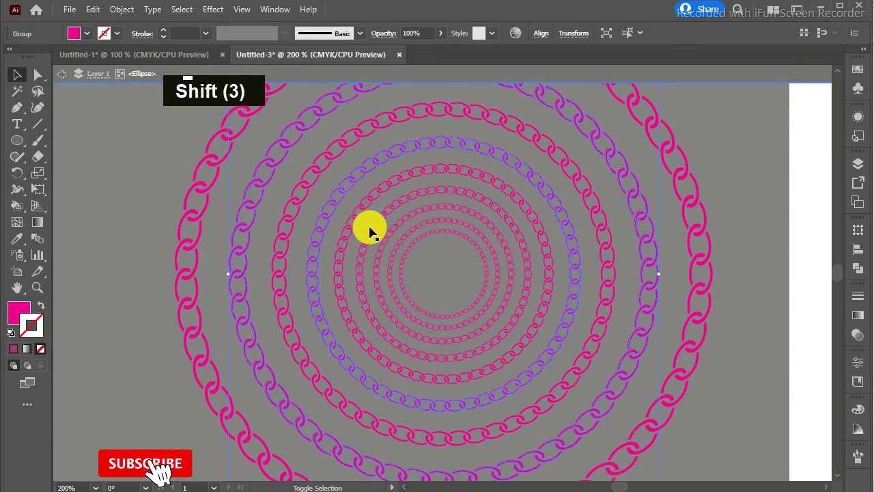
click(374, 235)
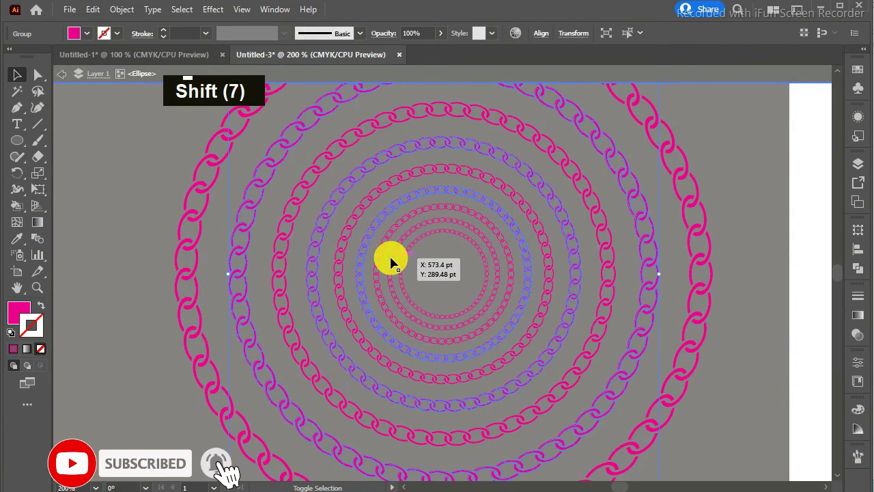
click(392, 261)
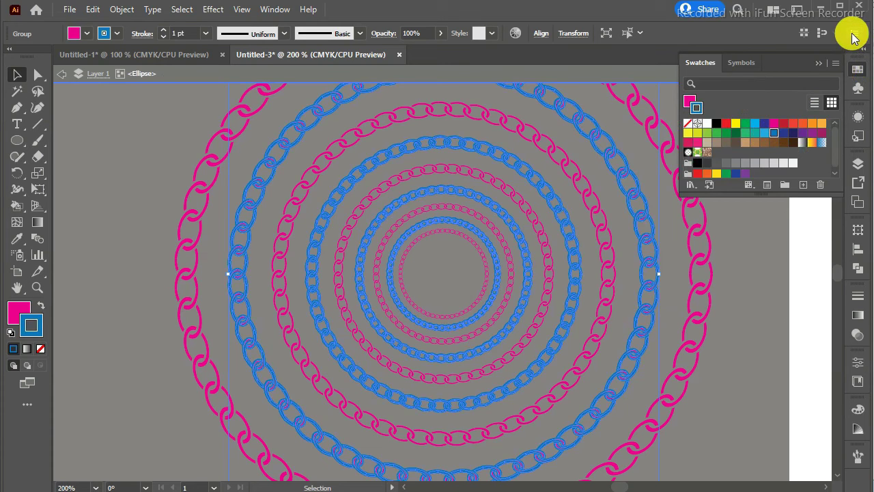
Recolour the selected rings blue, exit isolation and zoom to view both designs
double_click(819, 138)
key(ctrl+-)
key(ctrl+-)
key(ctrl+-)
key(ctrl+-)
key(ctrl+-)
key(ctrl+-)
key(ctrl+=)
key(ctrl+=)
key(ctrl+=)
key(ctrl+=)
key(ctrl+-)
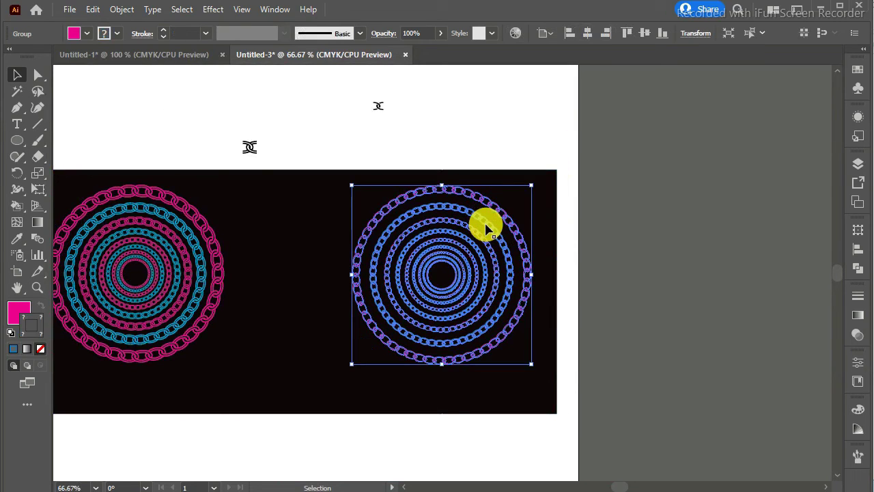
Inside the chain group, give the blue rings a softer blue from the Color Guide
double_click(545, 220)
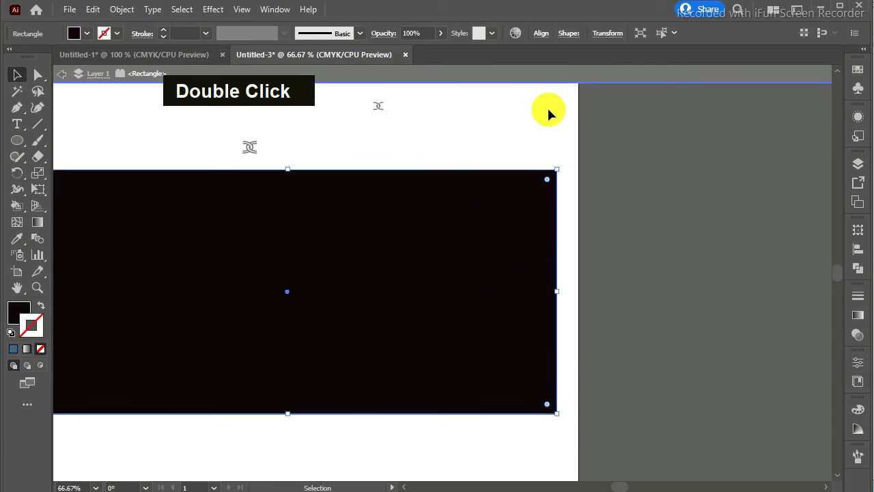
double_click(553, 113)
key(ctrl+z)
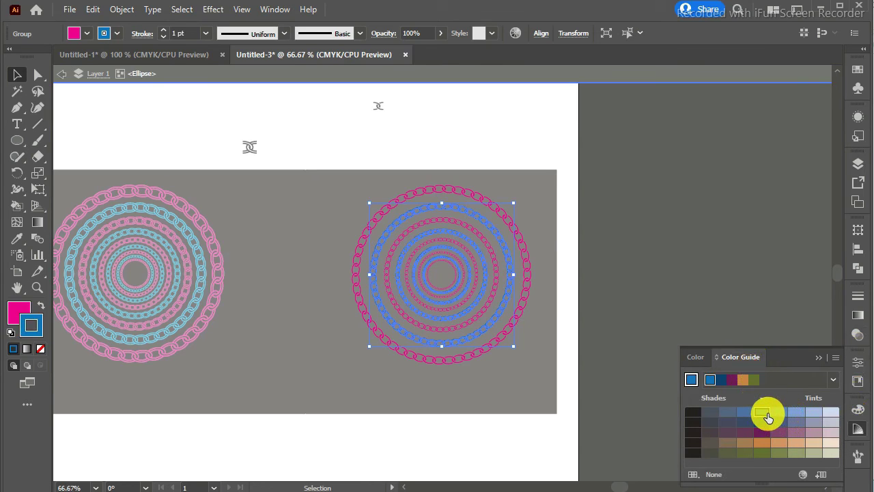
double_click(566, 425)
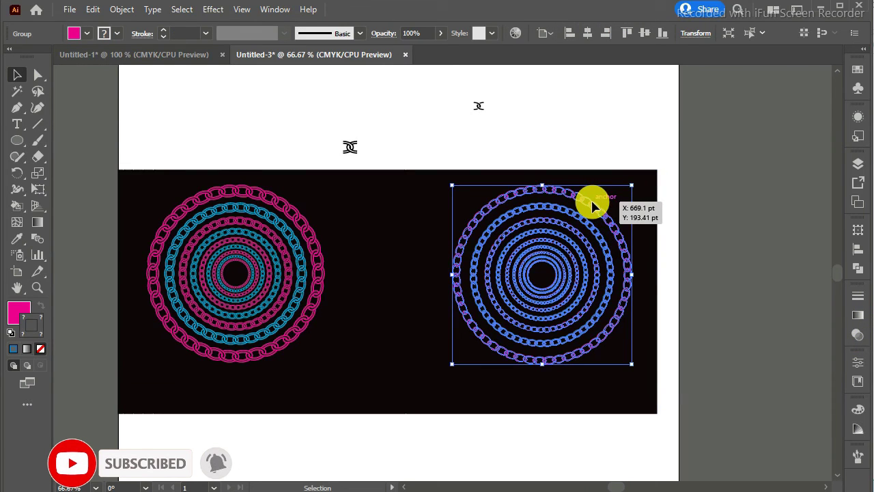
Exit isolation mode and delete the small standalone chain-link motif above the black rectangle
double_click(597, 205)
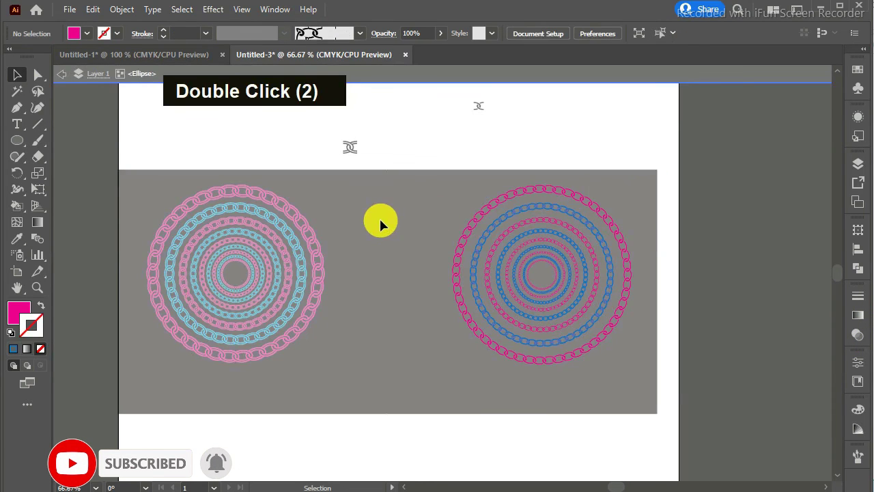
double_click(382, 223)
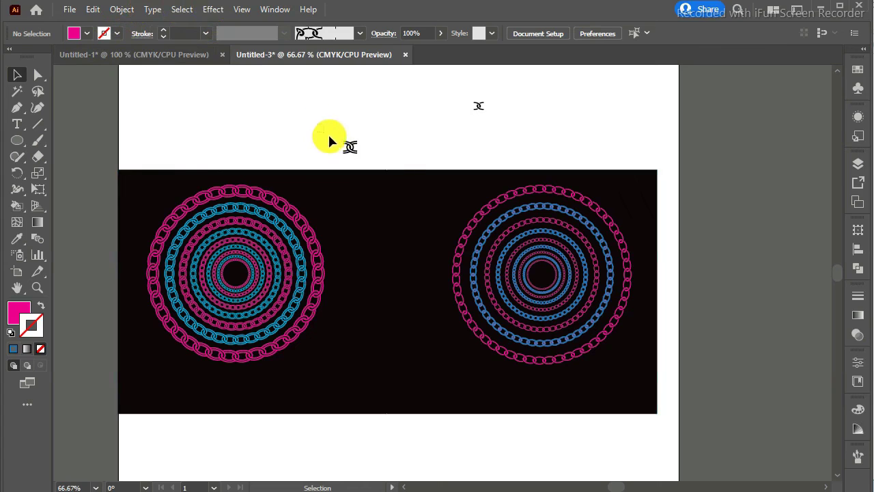
key(Delete)
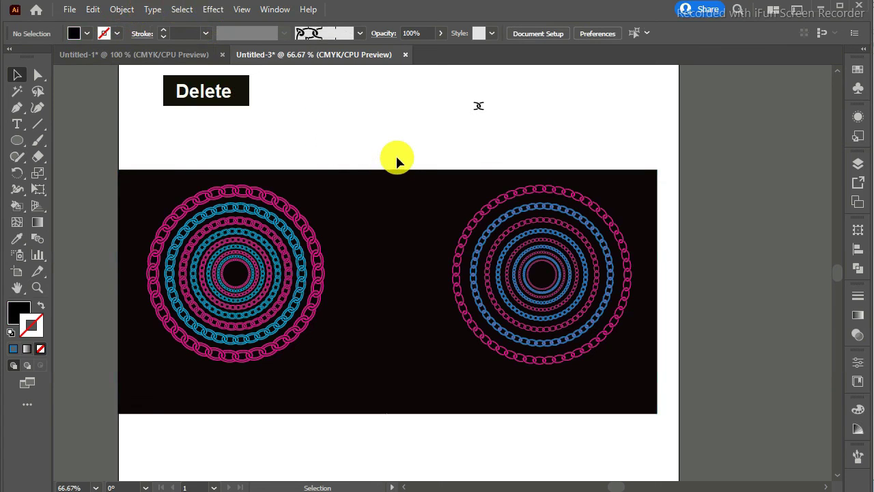
key(Delete)
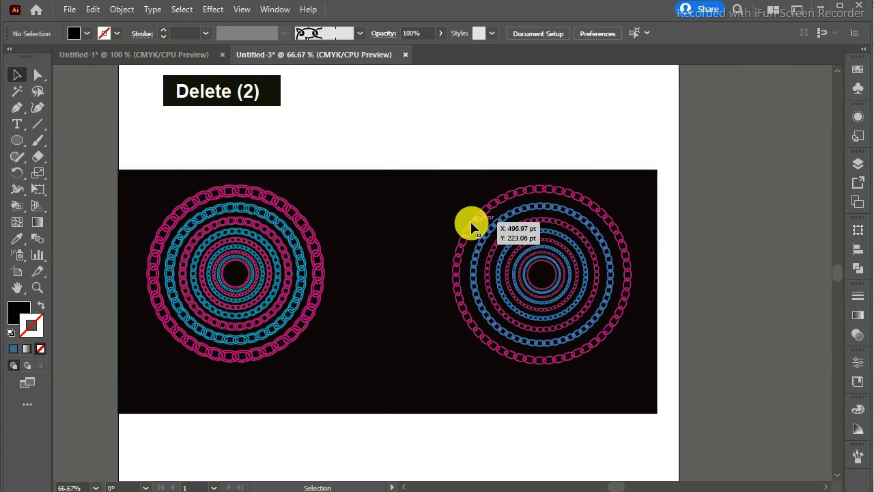